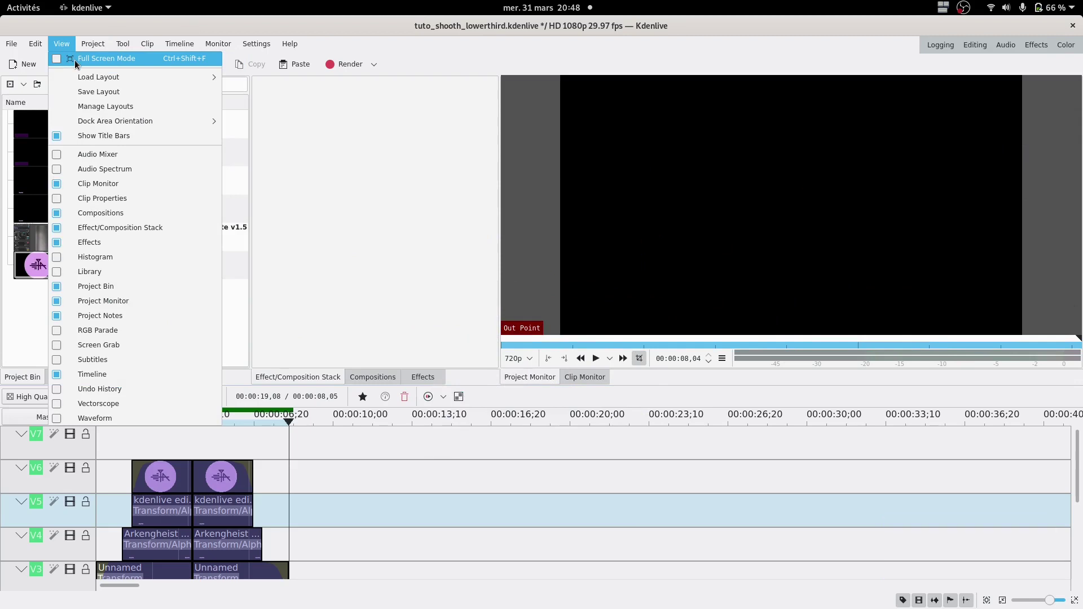
Switch the editor into full-screen mode from the View menu
{"action": "left_click", "coordinate": [81, 62]}
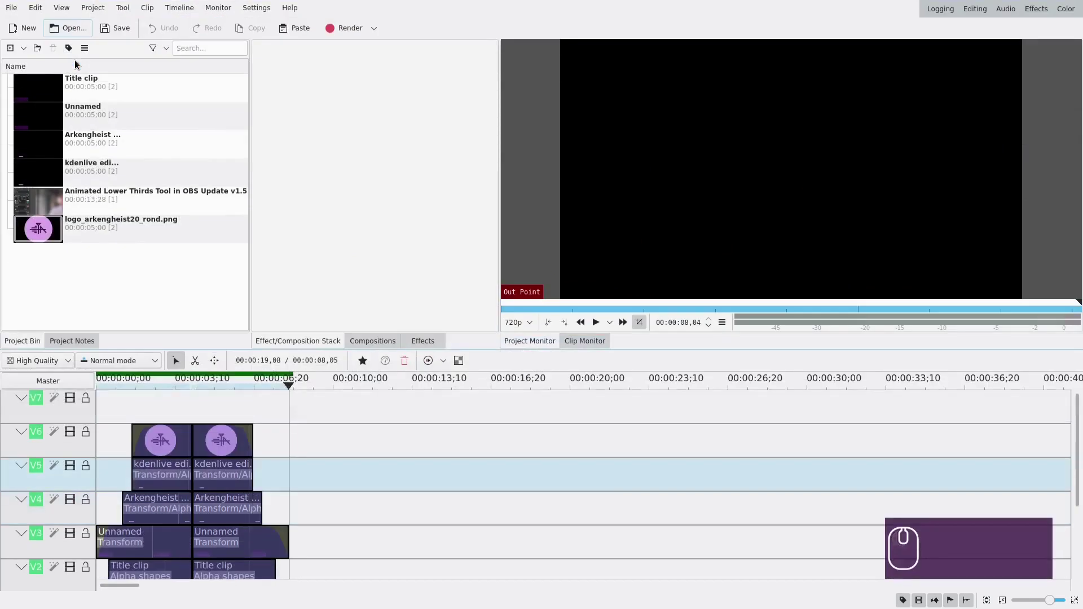
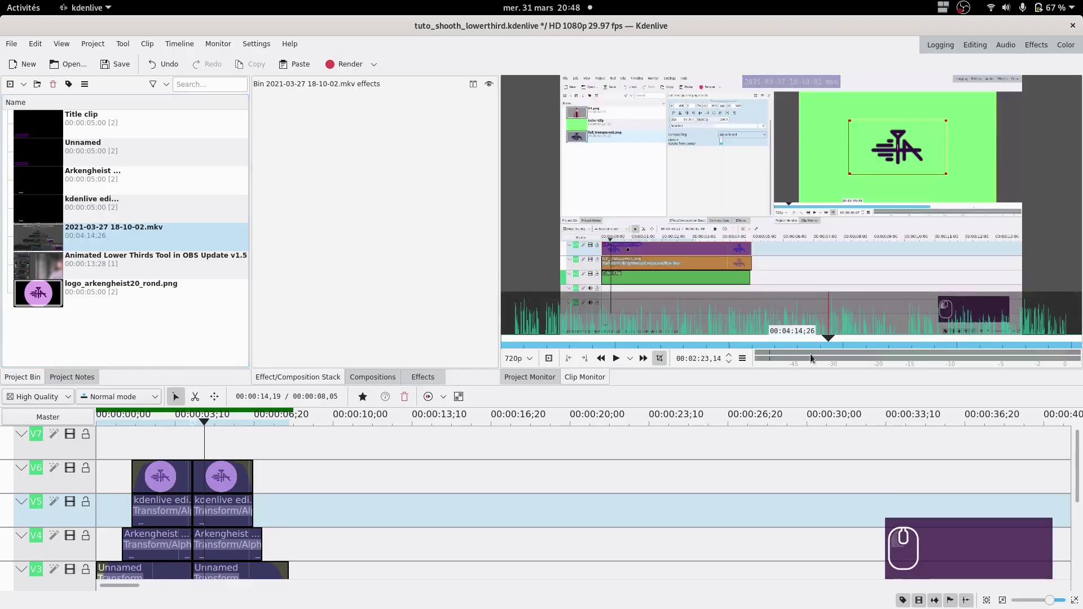
{"action": "left_click", "coordinate": [579, 360]}
{"action": "left_click", "coordinate": [869, 346]}
{"action": "left_click", "coordinate": [592, 362]}
{"action": "left_click", "coordinate": [400, 492]}
{"action": "left_click", "coordinate": [401, 492]}
{"action": "scroll", "scroll_direction": "down", "scroll_amount": 3}
{"action": "scroll", "scroll_direction": "down", "scroll_amount": 3}
{"action": "left_click_drag", "start_coordinate": [430, 462], "coordinate": [429, 489]}
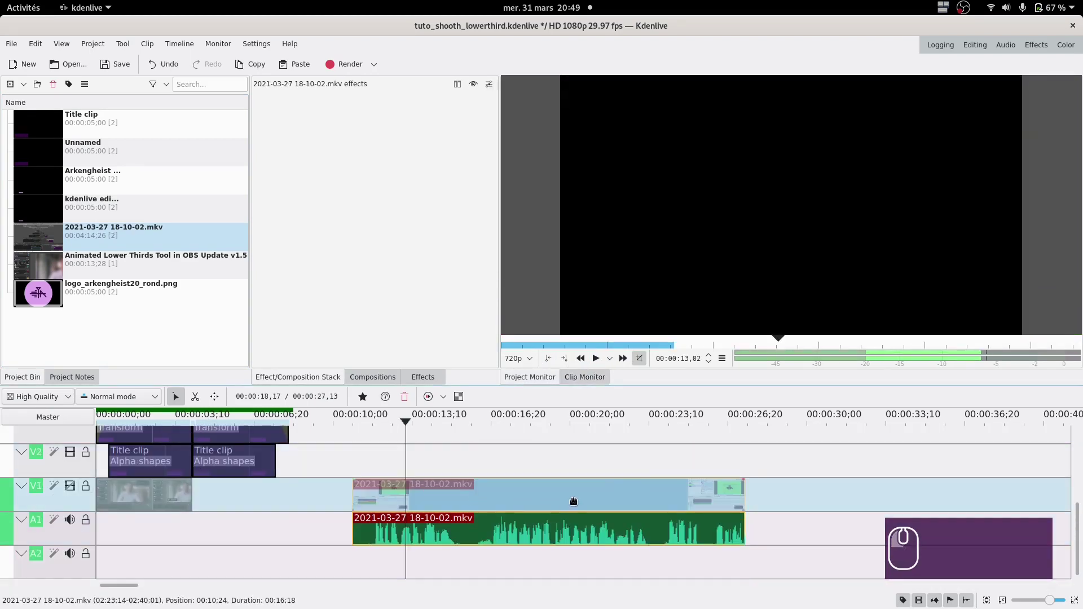
Switch to the Razor tool (X) over the placed recording clip
{"action": "key", "text": "x"}
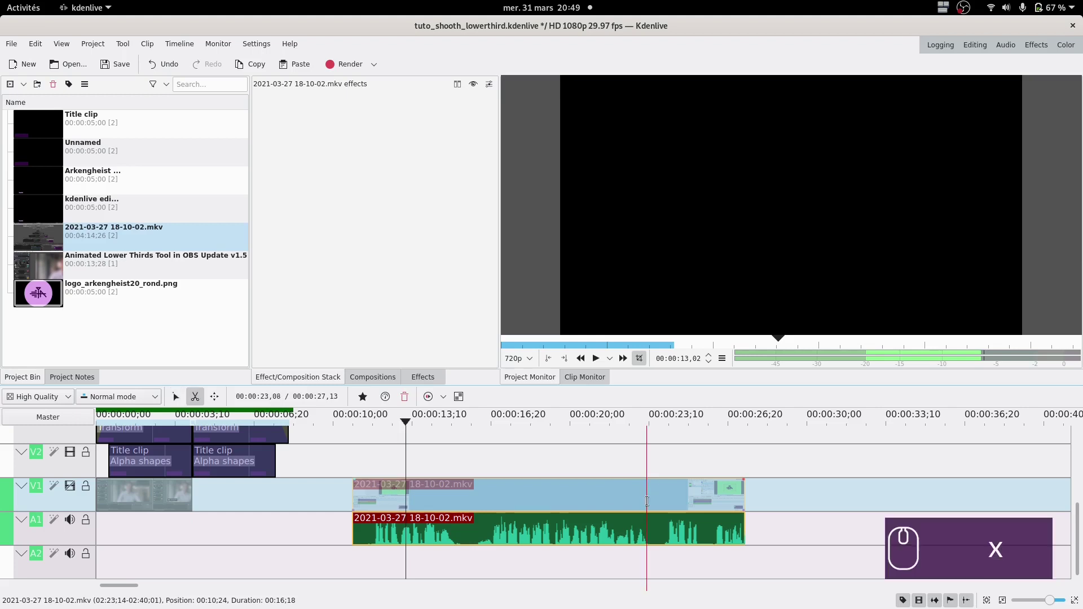
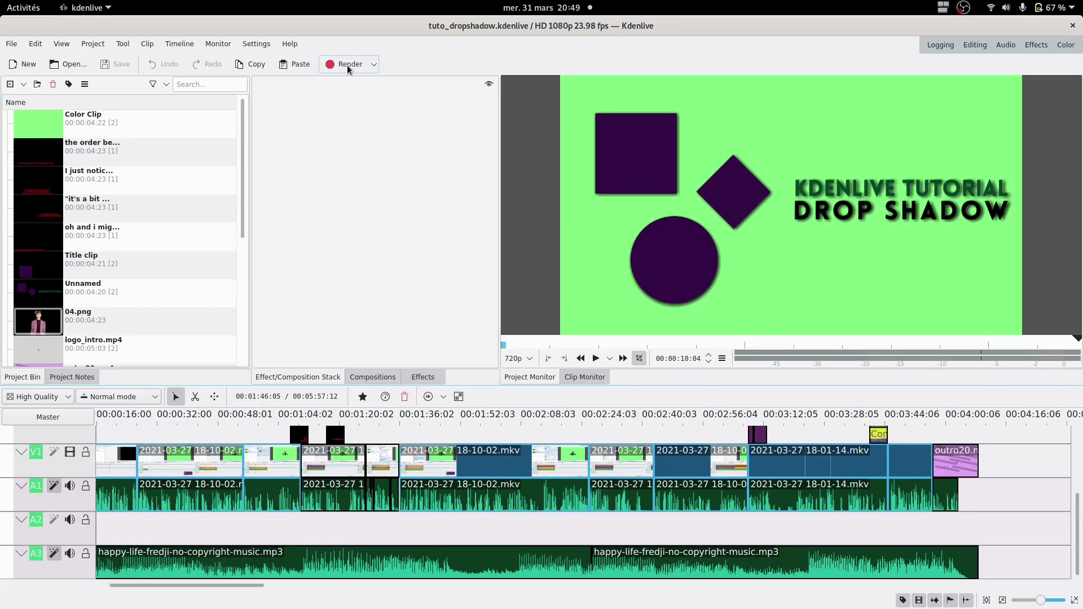
{"action": "left_click", "coordinate": [353, 68]}
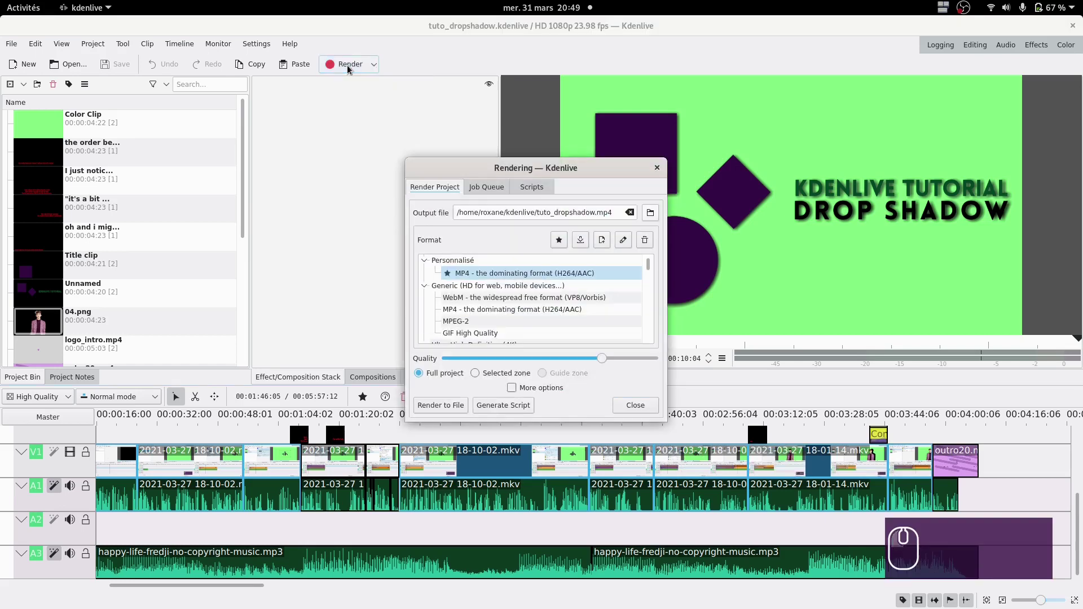
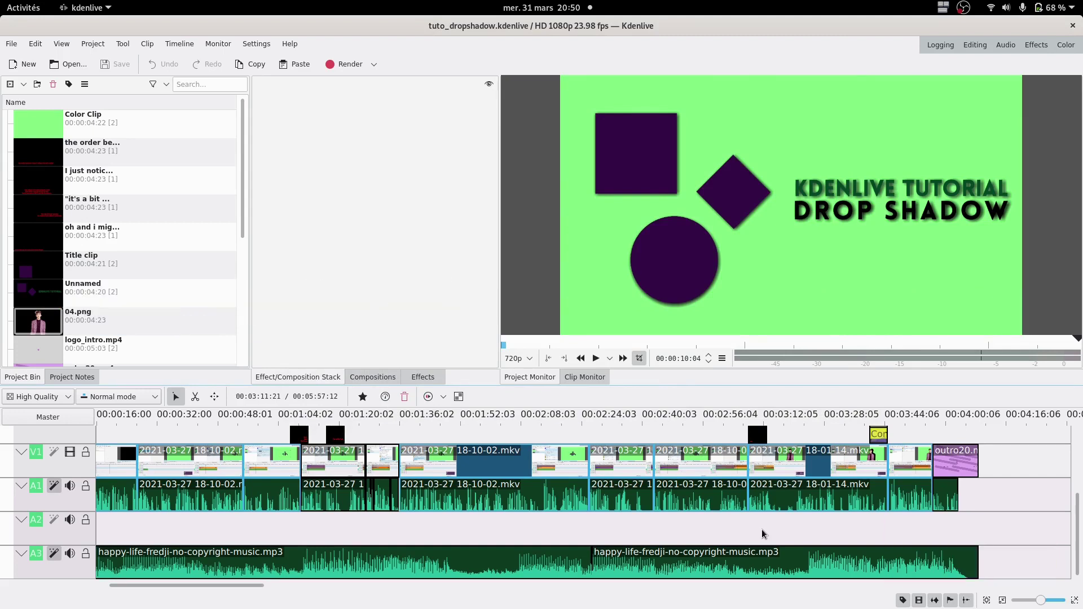
{"action": "scroll", "scroll_direction": "down", "scroll_amount": 3}
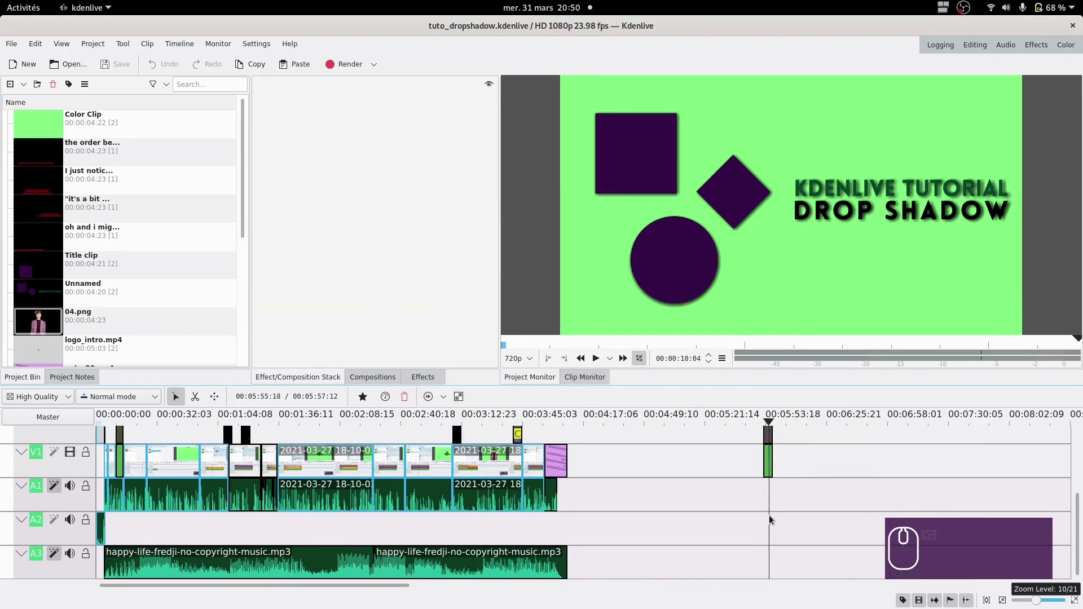